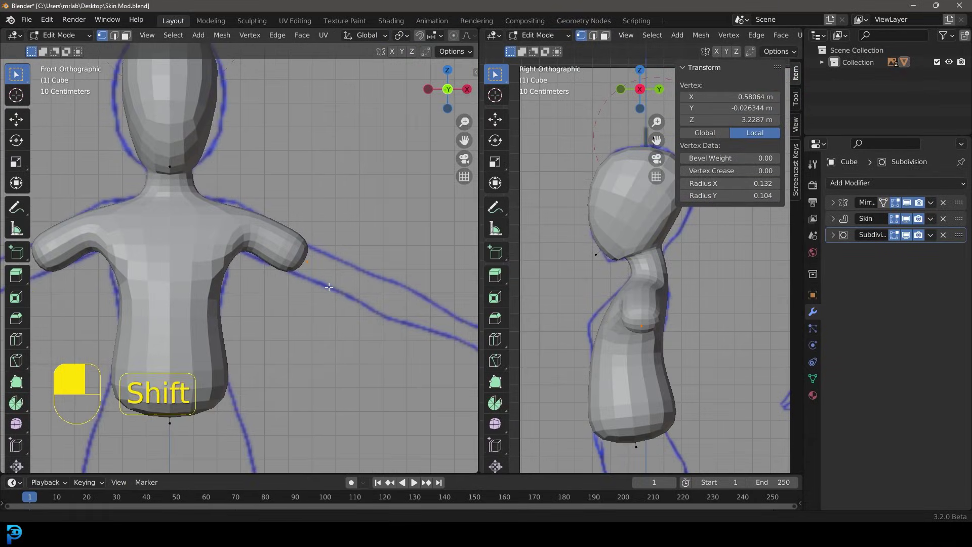
Bring in the Mod Sheet.png character sheet as a reference image and position it in the scene.
key(e)
key(Tab)
drag(432, 351, 459, 218)
key(z)
drag(831, 131, 830, 210)
key(z)
Face the reference front-on, lower its opacity to about 0.61, and bring up the Add menu.
key(KP_1)
key(Tab)
key(alt+a)
key(shift+a)
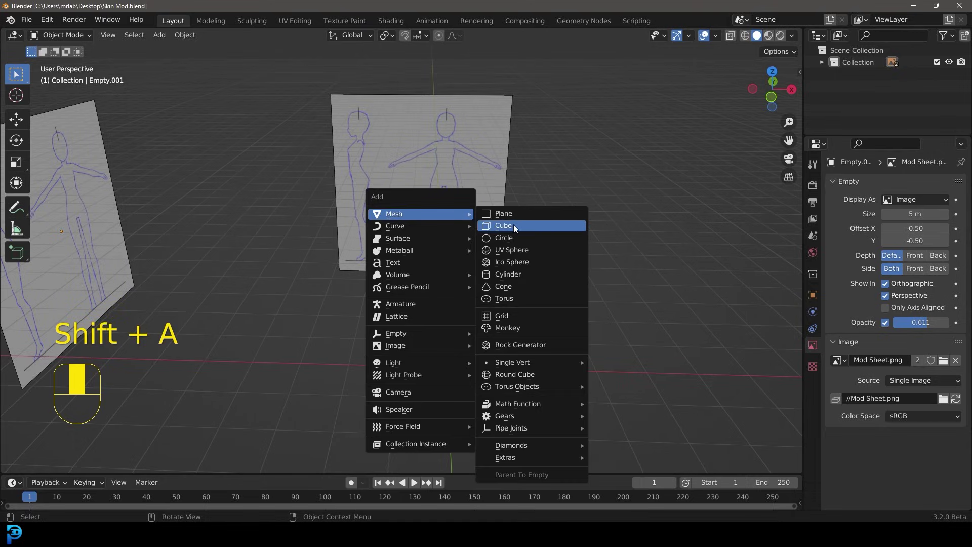
Enter Edit Mode on the new cube and bring up the command search.
key(Tab)
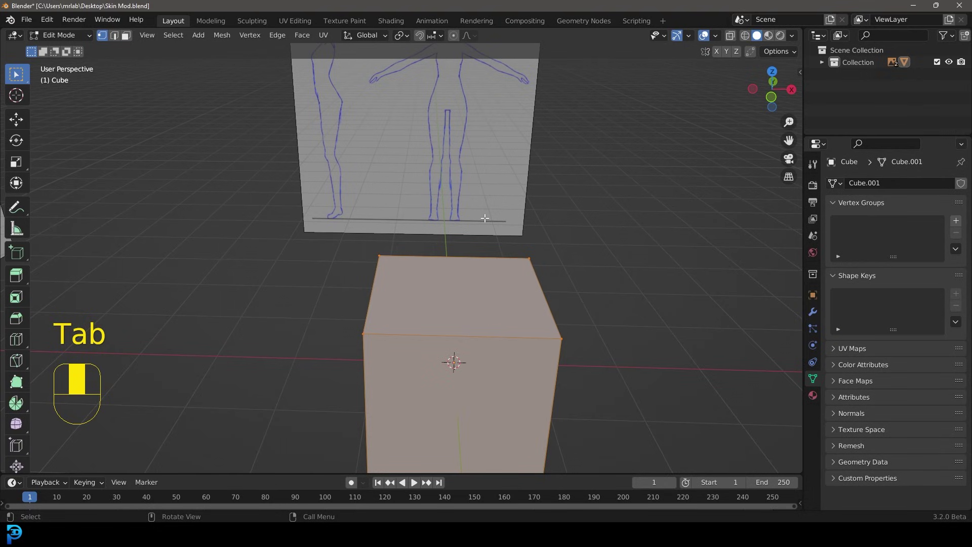
key(F3)
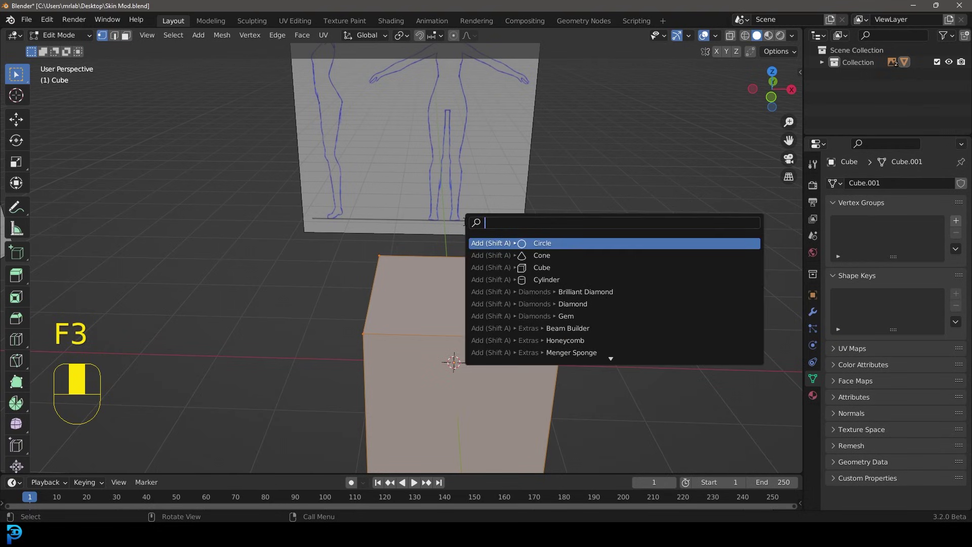
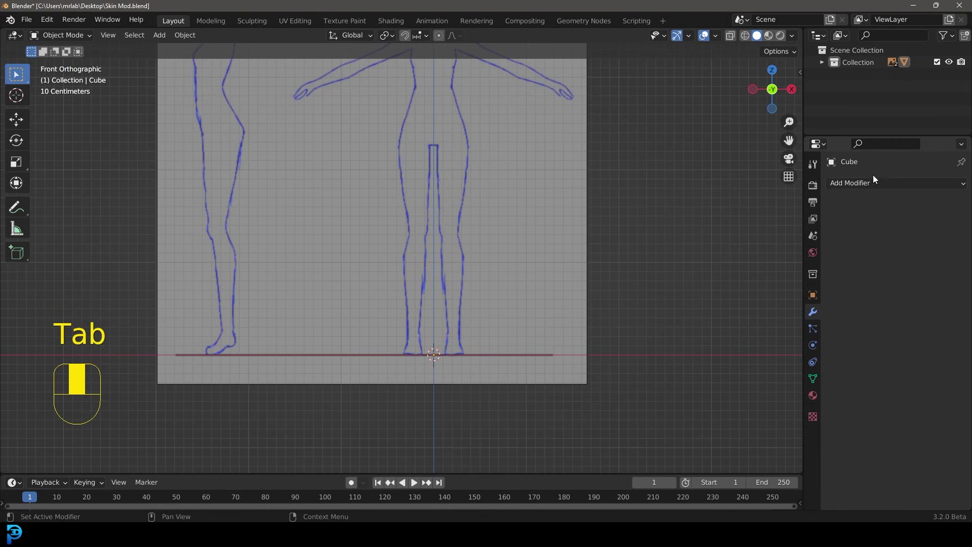
Add Mirror, Skin and Subdivision modifiers to the cube, raising subdivision viewport level to 2.
drag(853, 186, 957, 181)
drag(957, 181, 836, 206)
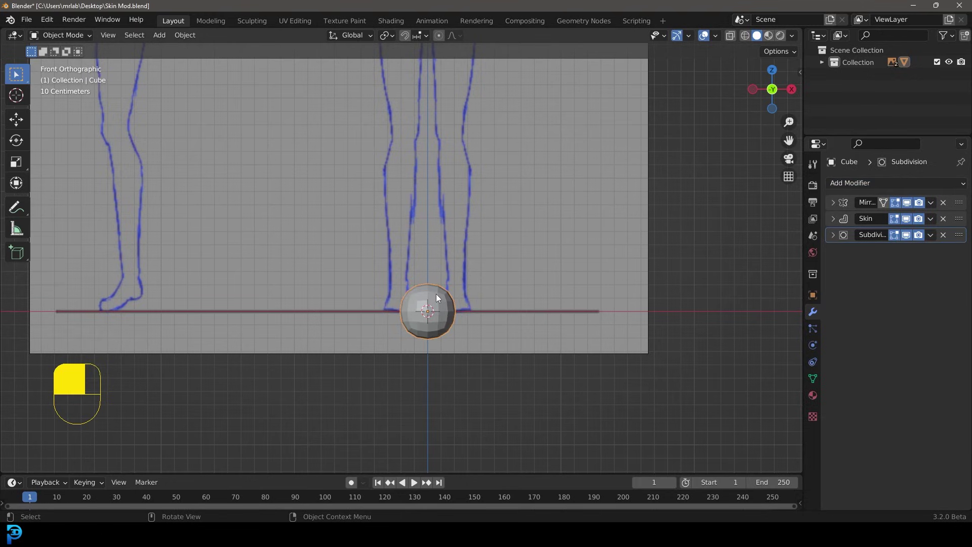
Edit the skinned mesh and move its single vertex up about 0.6 m to hip height.
key(Tab)
key(z)
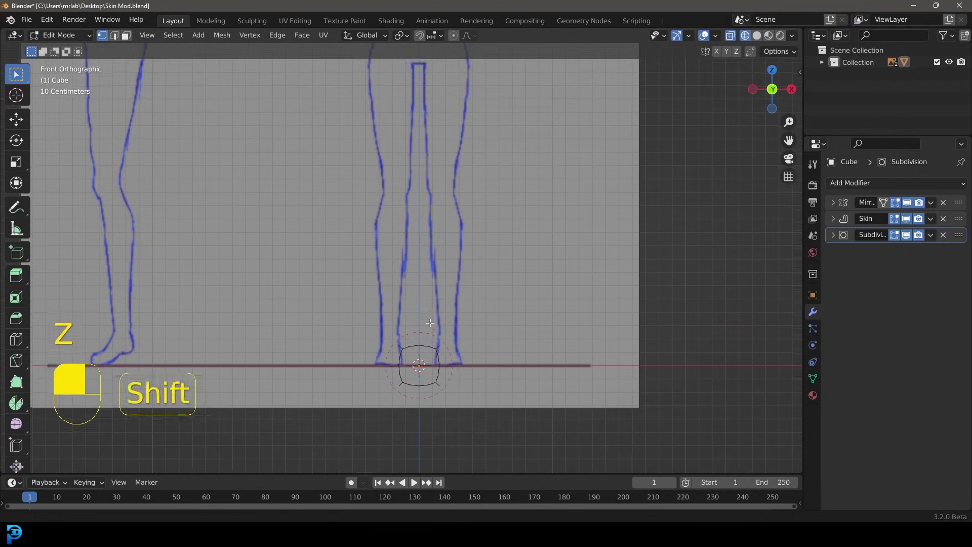
key(g)
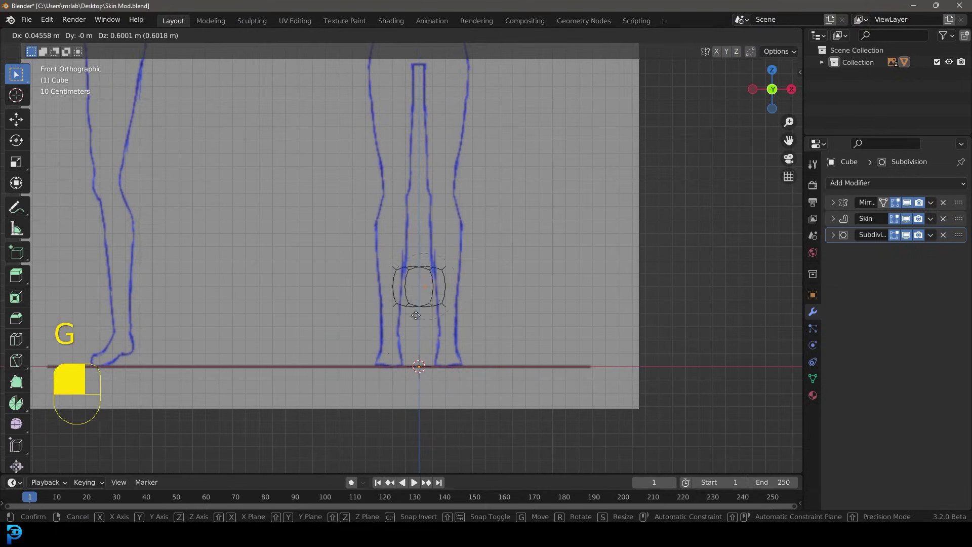
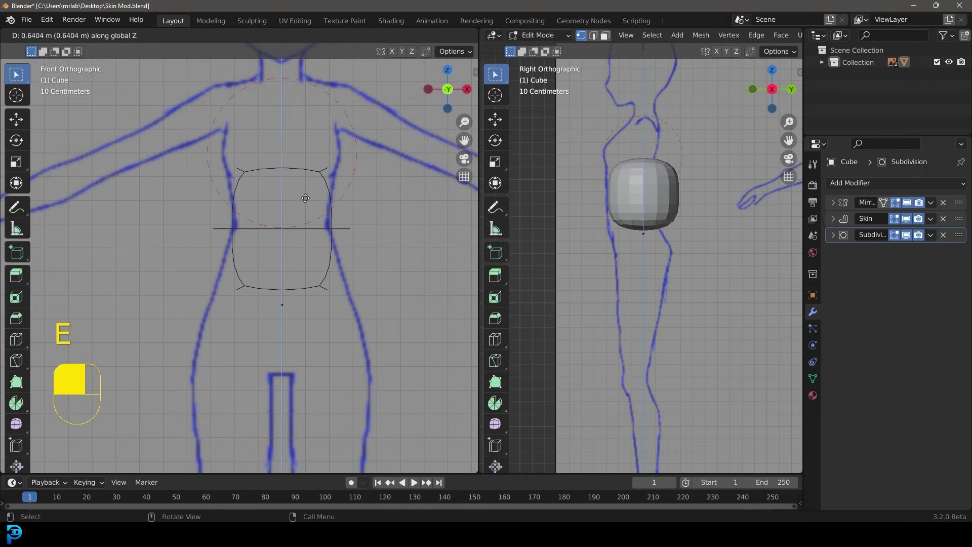
Extrude a vertex about 0.64 m upward and slide it to follow the lower-torso side outline.
key(z)
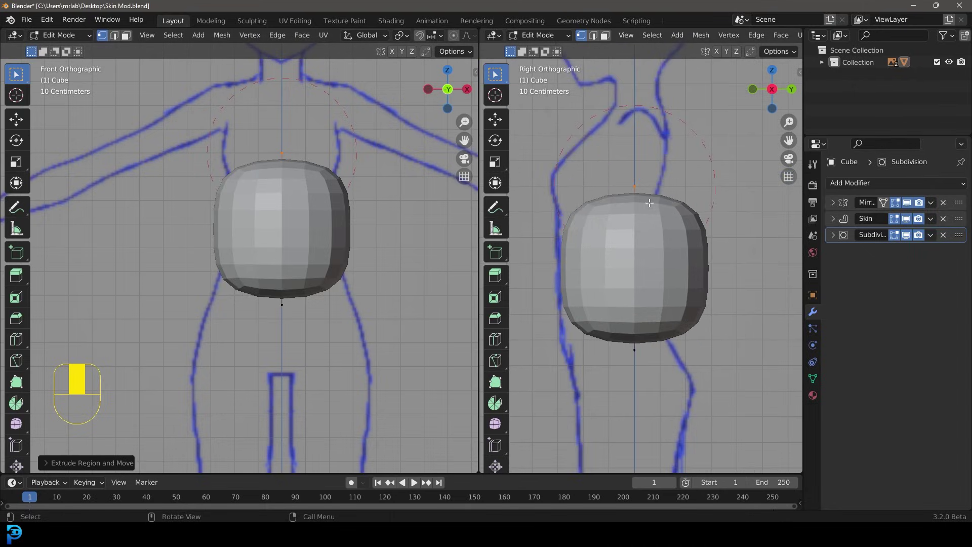
key(g)
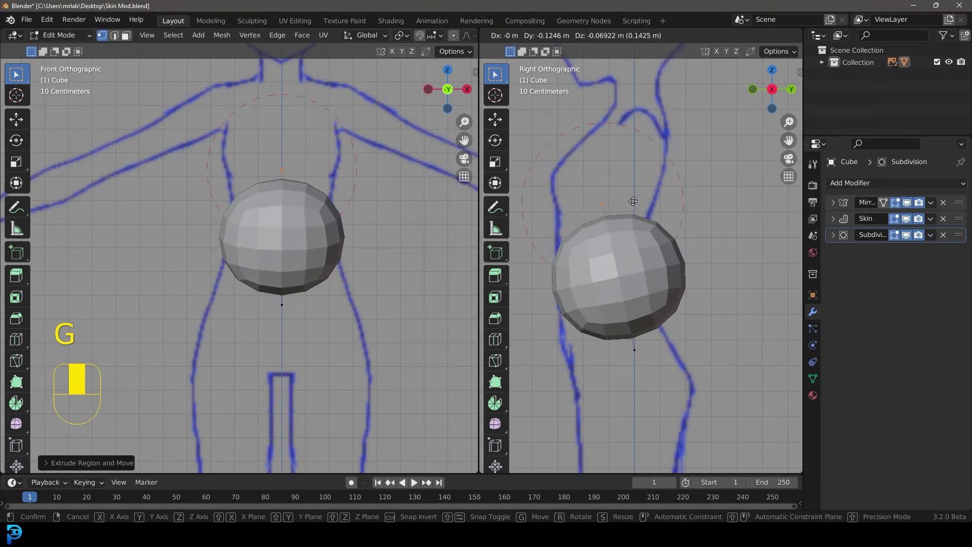
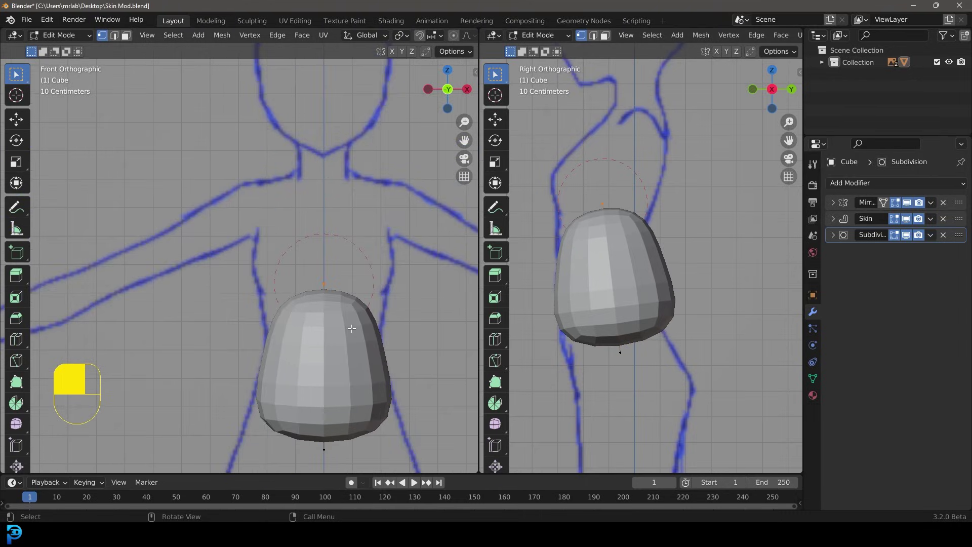
Extrude the torso another 0.31 m up toward the chest along the silhouette.
key(e)
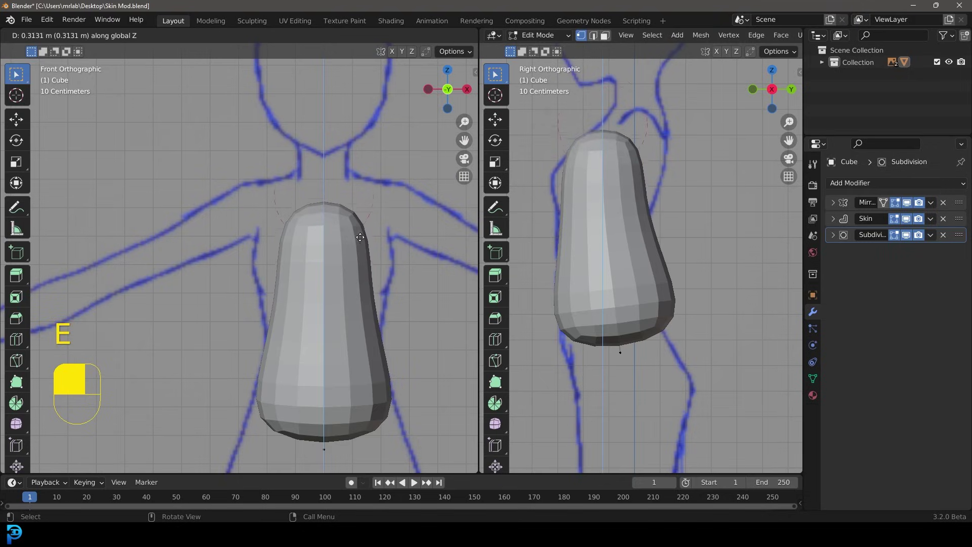
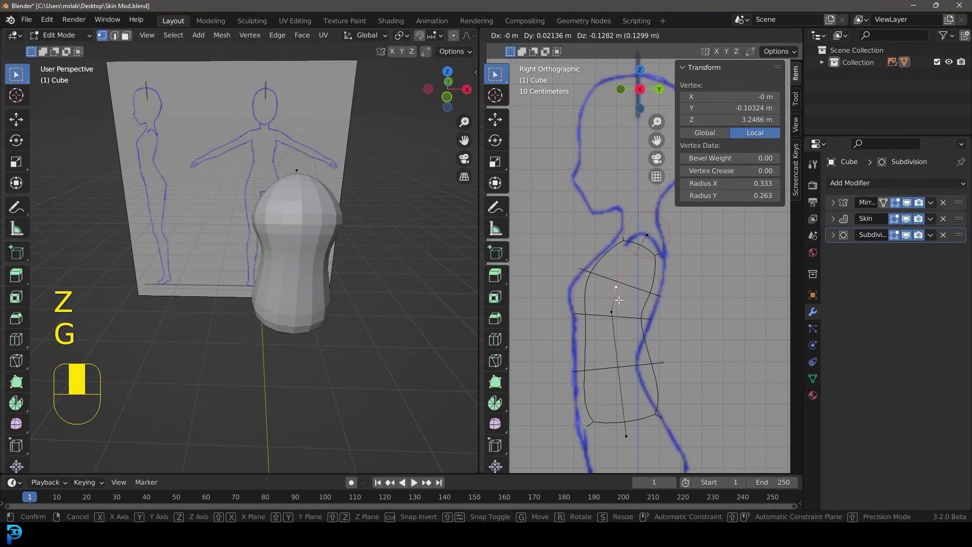
Extrude a neck vertex about 0.19 m above the torso and continue upward for the head.
key(z)
click(649, 237)
key(e)
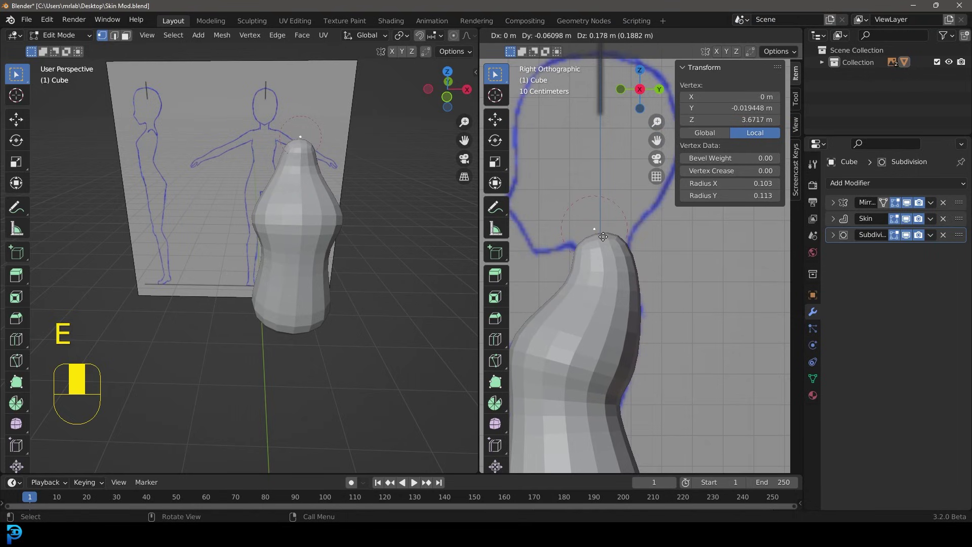
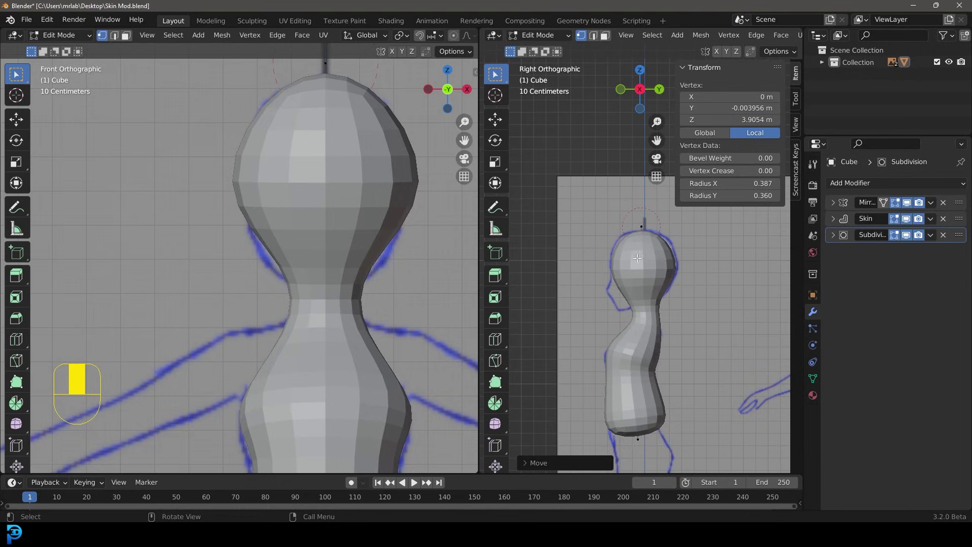
Turn on X-ray and extrude a vertex backward from the head to form the rear skull bulge.
key(z)
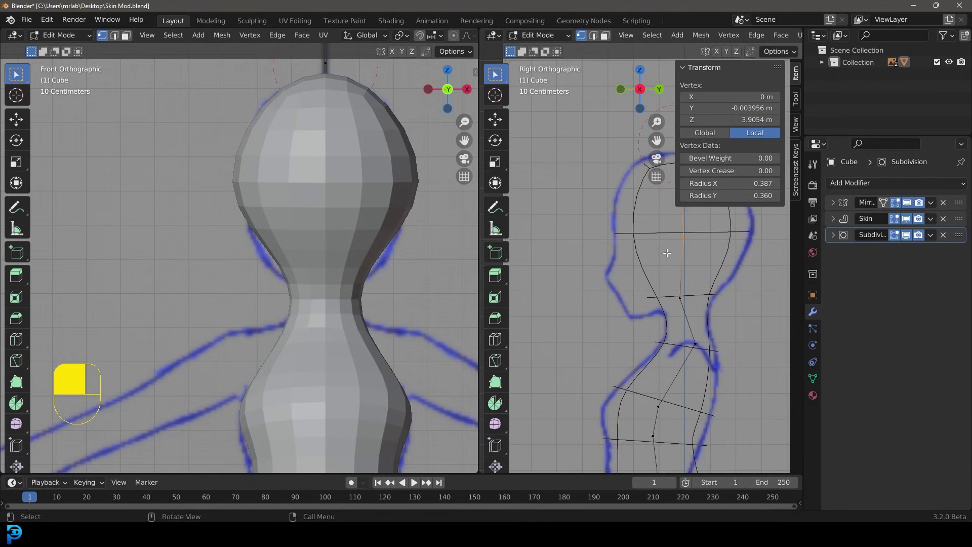
key(e)
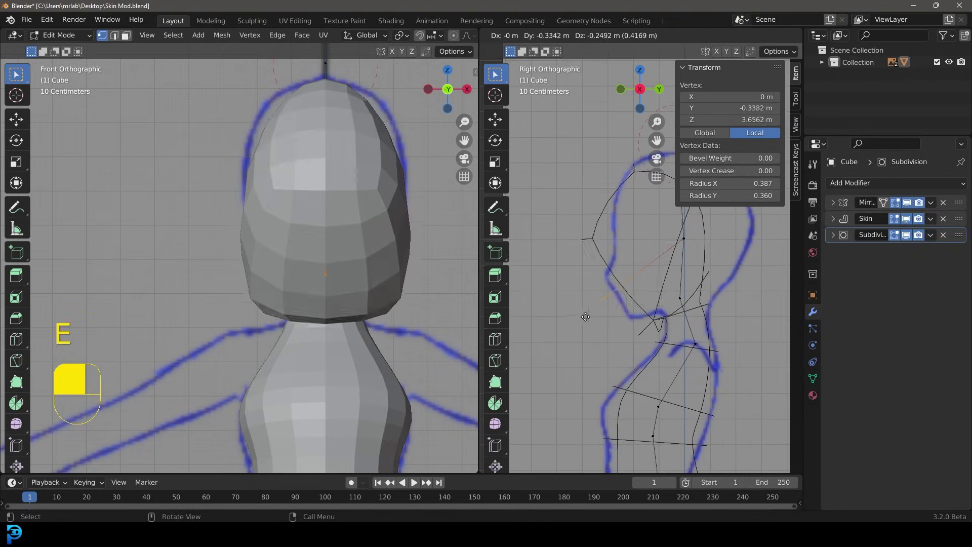
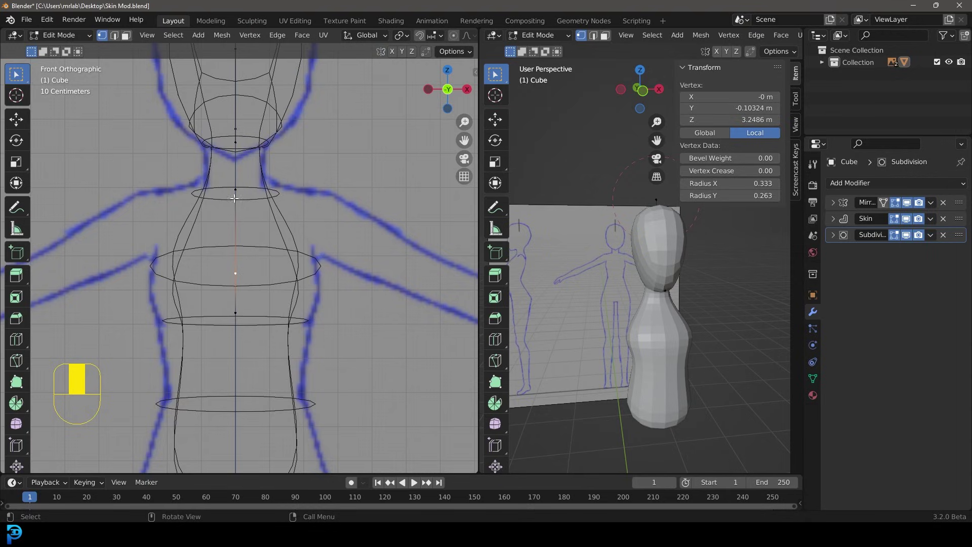
Extrude from a spine vertex, resize its skin and position it in front and side views to shape the neck and head.
click(234, 271)
drag(234, 271, 323, 290)
key(e)
key(ctrl+a)
key(z)
key(g)
key(KP_3)
key(g)
key(z)
key(z)
Extrude mirrored stubby upper arms from the shoulders with skin radius about 0.13 by 0.10.
drag(322, 290, 356, 301)
key(e)
drag(356, 301, 285, 273)
key(ctrl+a)
click(285, 273)
drag(285, 273, 266, 226)
drag(265, 226, 342, 371)
key(ctrl+a)
drag(343, 372, 368, 312)
key(g)
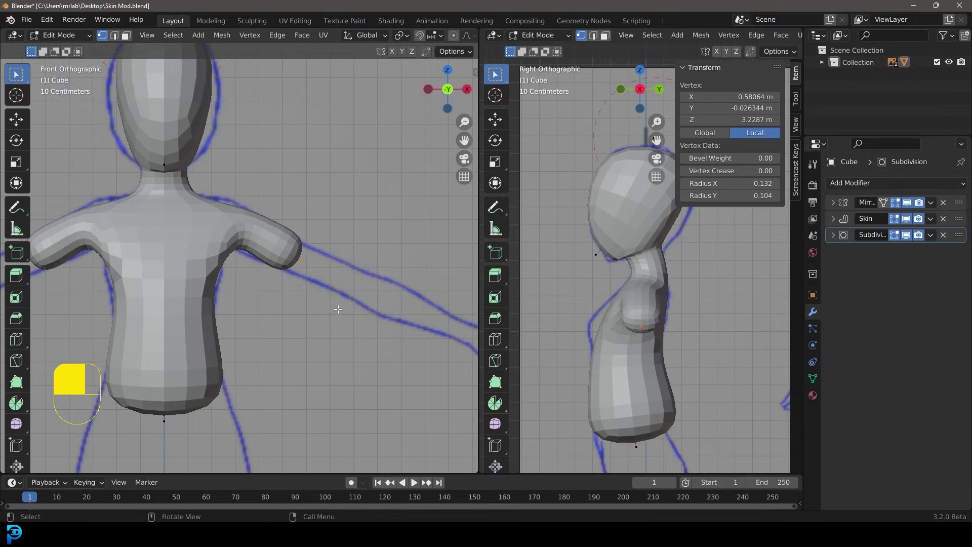
Extrude the arm tips about 0.43 m outward and down from the shoulders.
key(e)
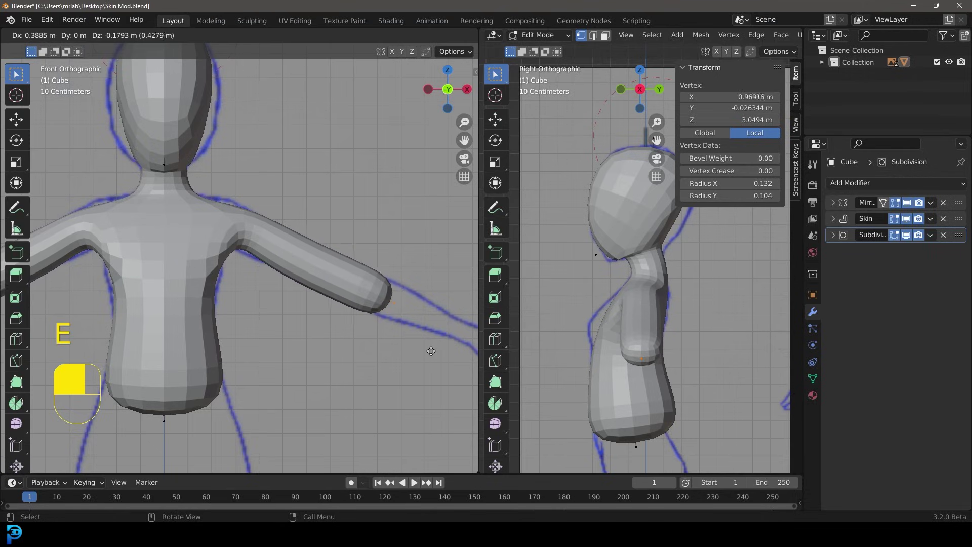
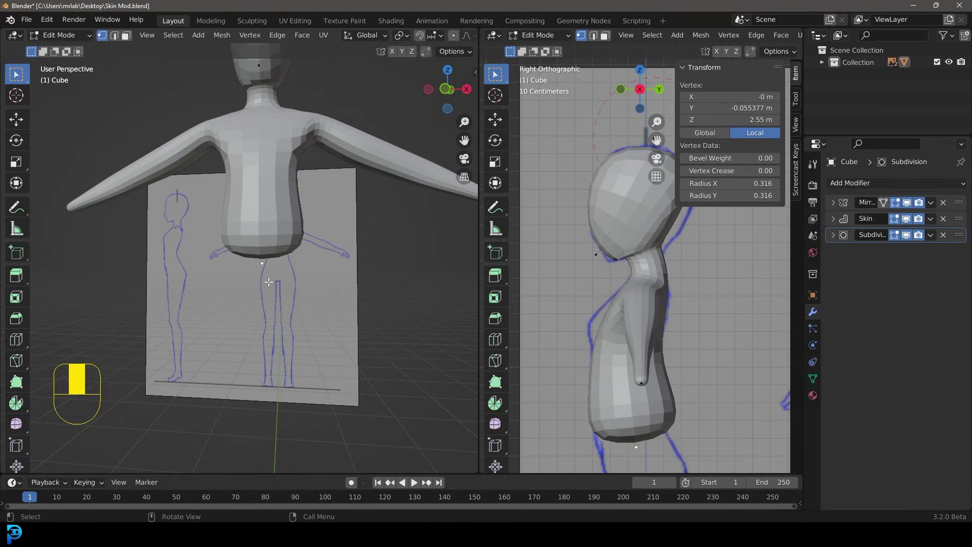
Extrude a leg vertex down from the torso, shift it ~0.27 m sideways and shrink its skin radius to ~0.157.
key(KP_1)
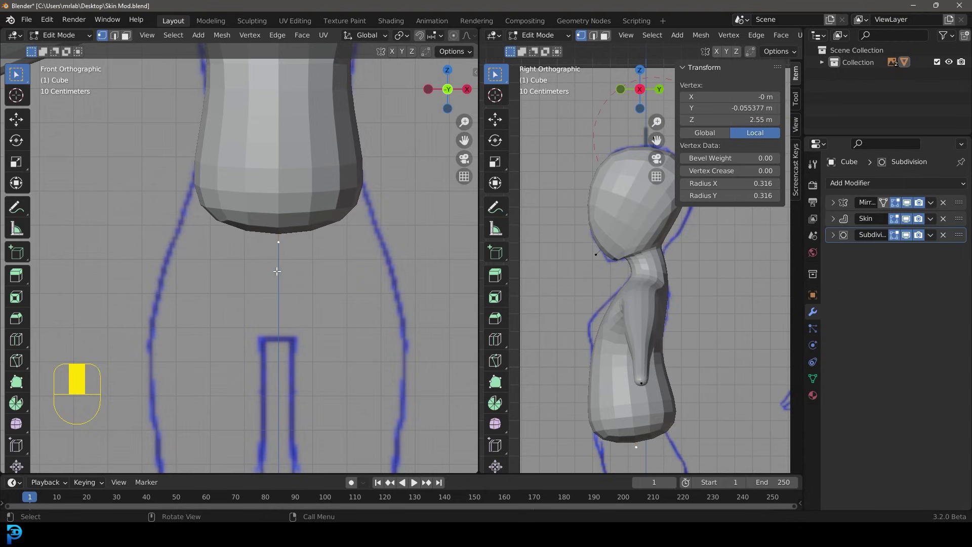
key(e)
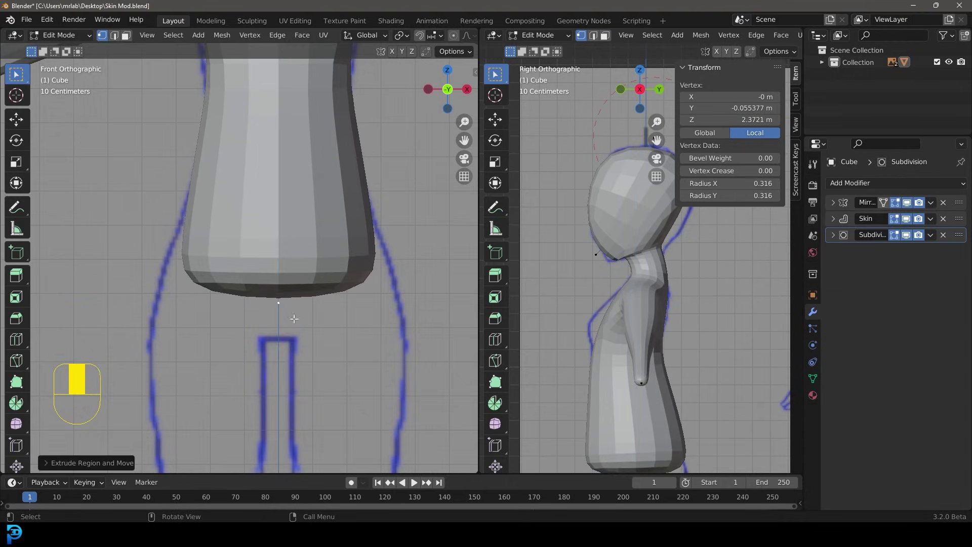
key(e)
key(z)
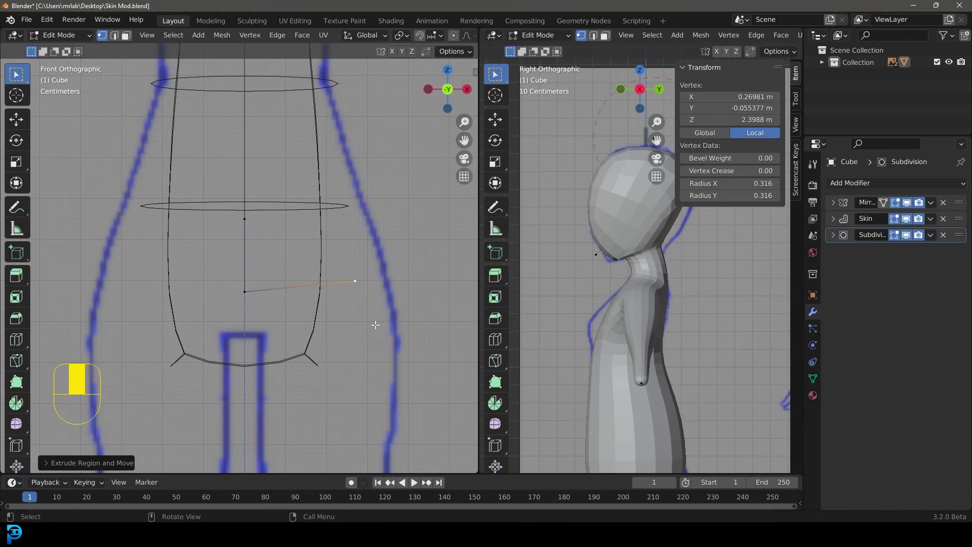
key(ctrl+a)
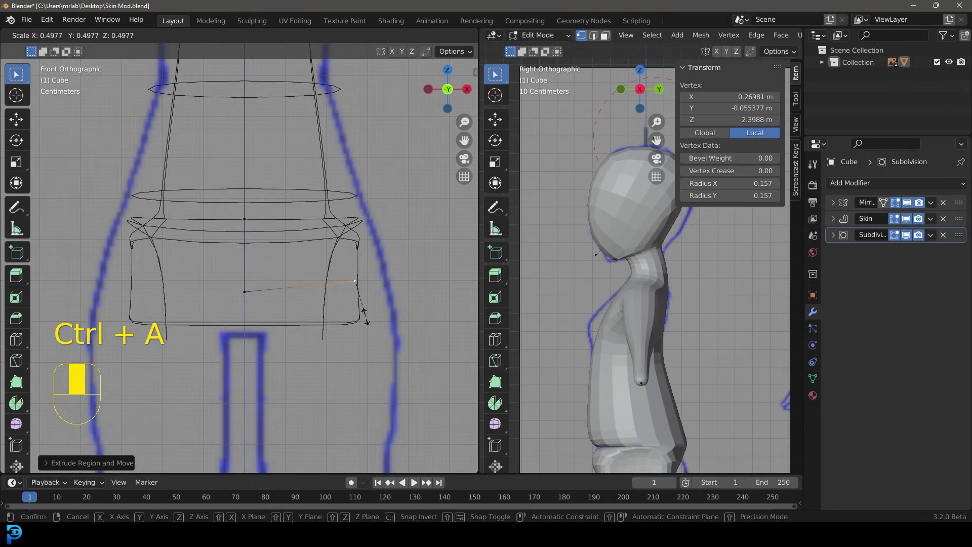
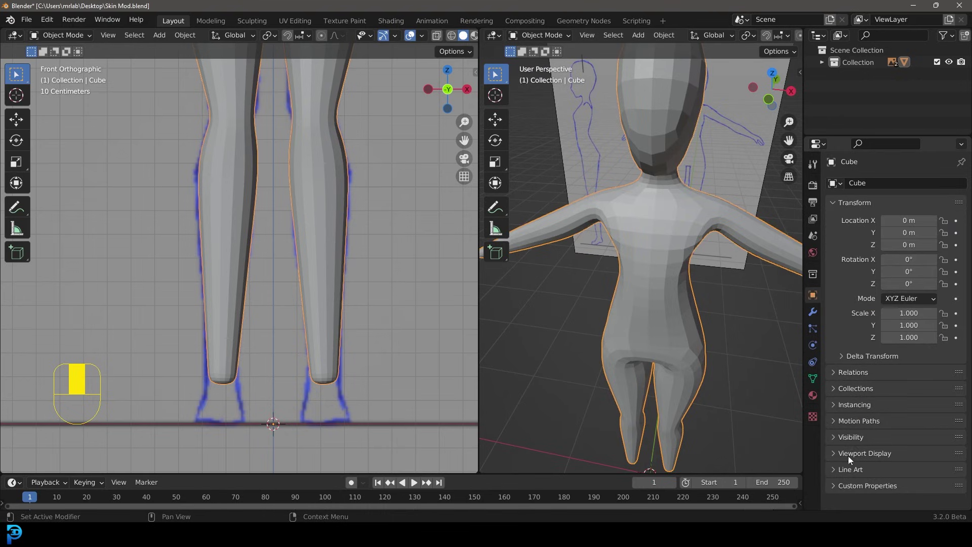
Set the Subdivision modifier to level 2 for viewport and render and show the figure's wireframe from the front.
drag(854, 458, 888, 462)
drag(888, 463, 816, 318)
click(815, 318)
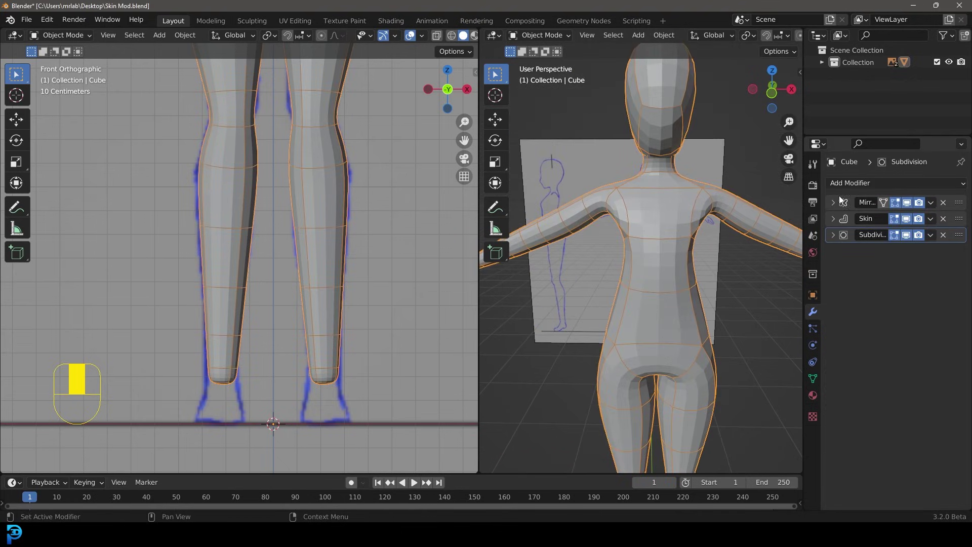
drag(835, 240, 890, 300)
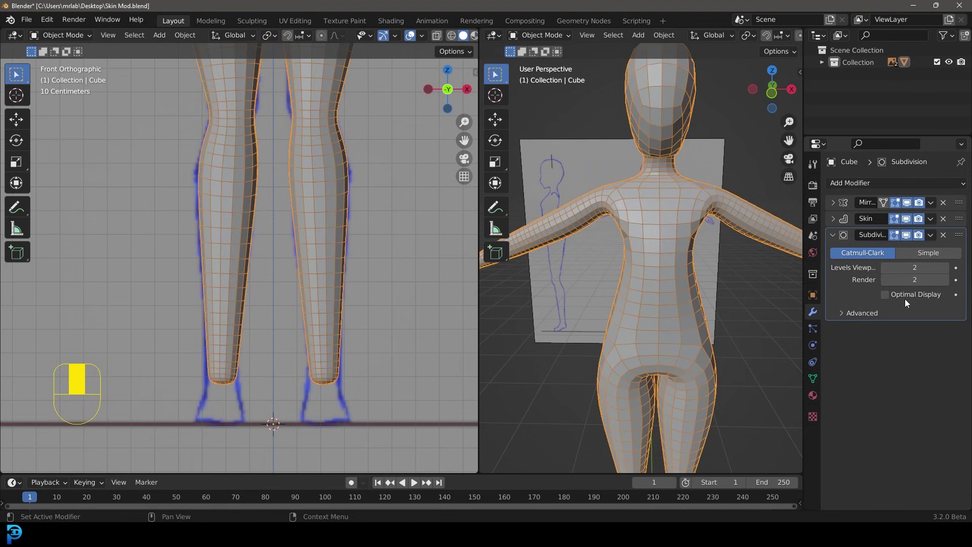
key(alt+a)
key(KP_1)
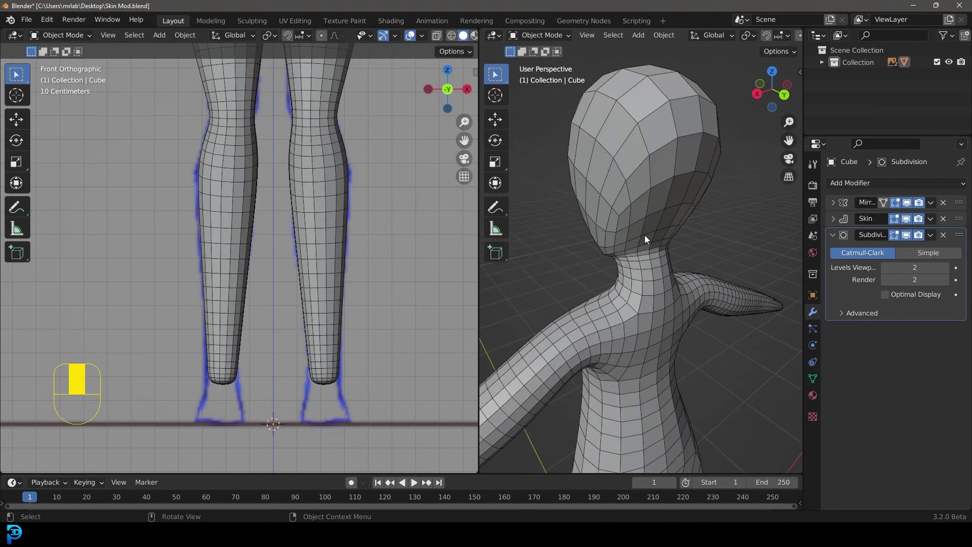
drag(612, 162, 626, 303)
key(KP_1)
drag(626, 303, 680, 287)
drag(679, 287, 637, 444)
Lower the leg ends to the ground, extrude forward-pointing feet, then deselect to show the finished wireframe.
key(Tab)
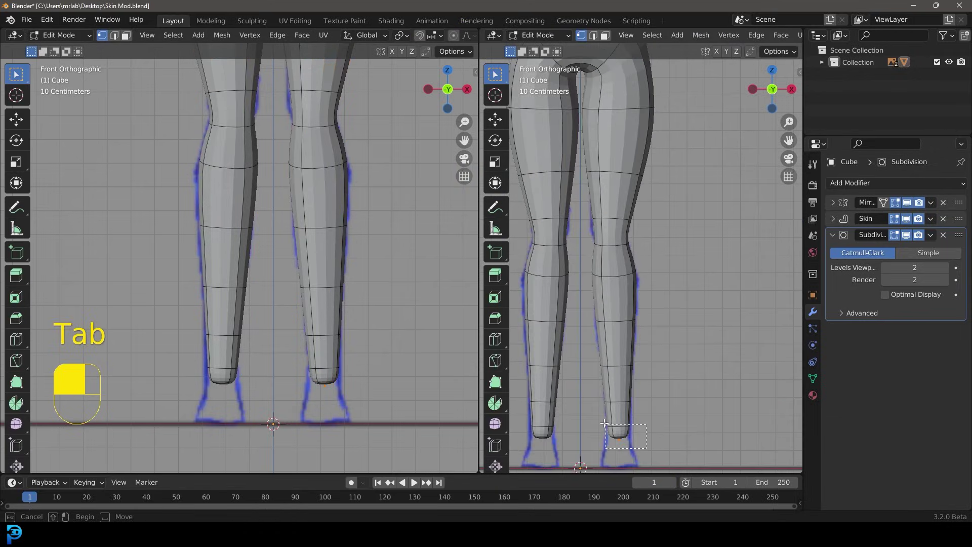
key(e)
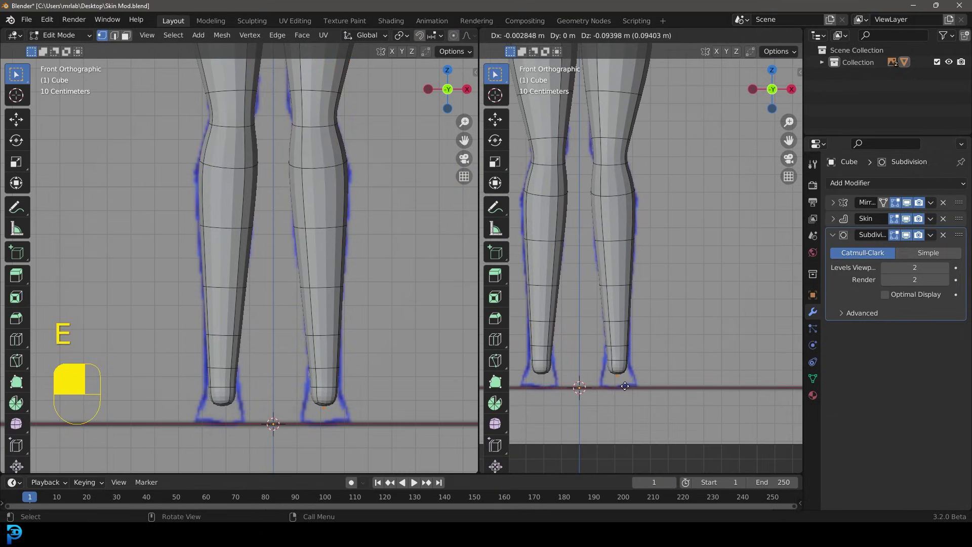
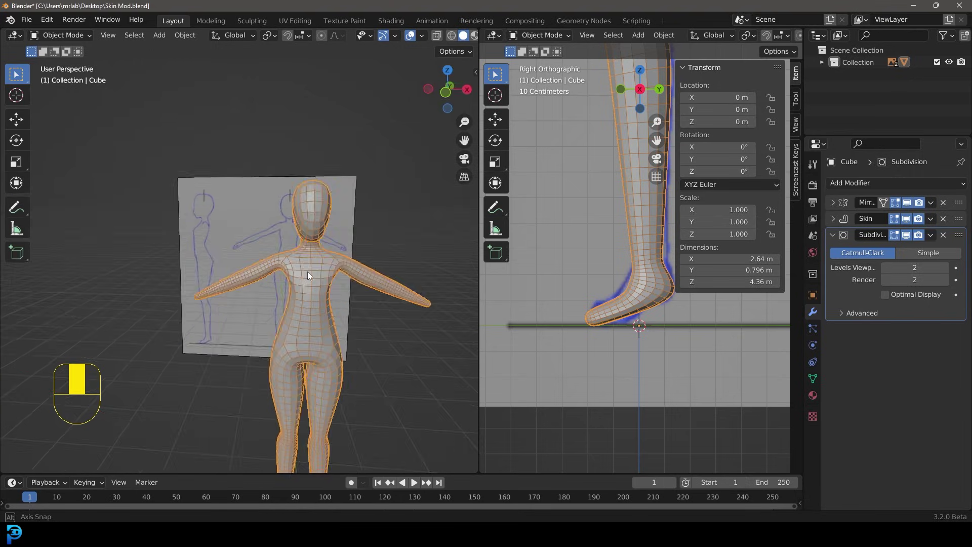
key(alt+a)
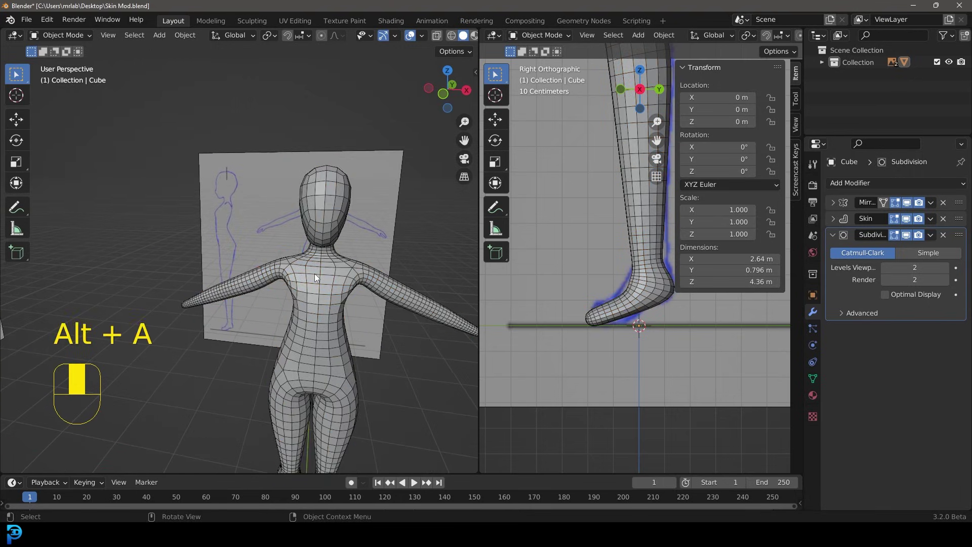
middle_click(320, 278)
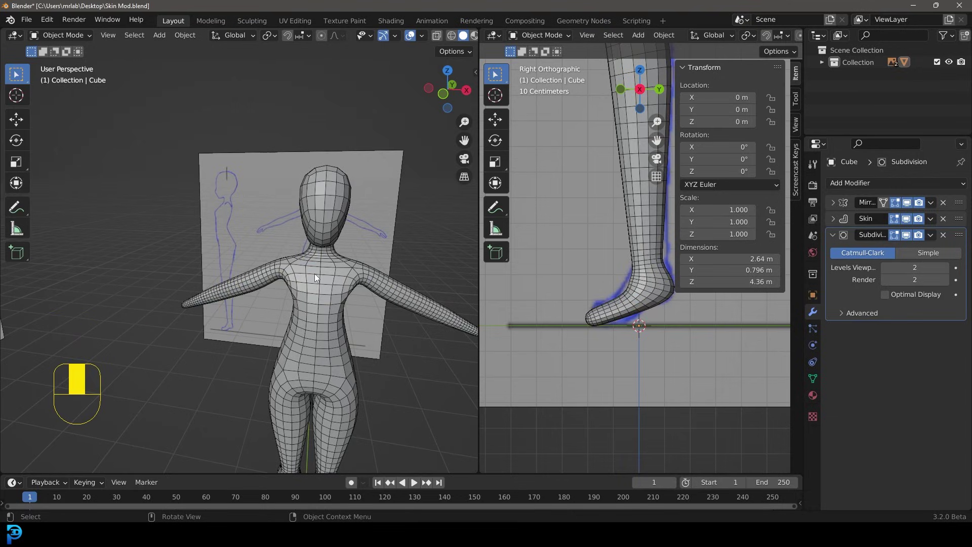